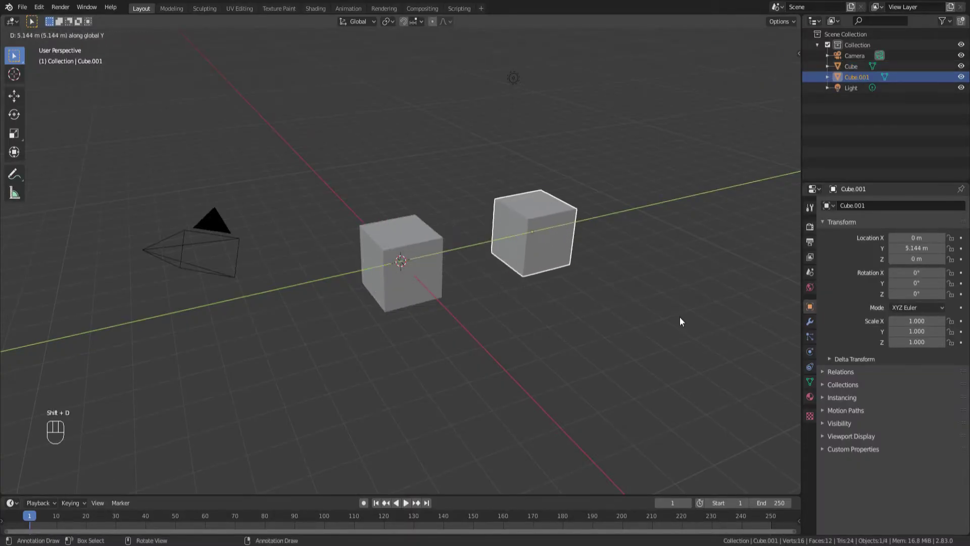
- Select the original Cube after the duplicate sits 5.144 m along Y
{"action": "left_click", "coordinate": [420, 245]}
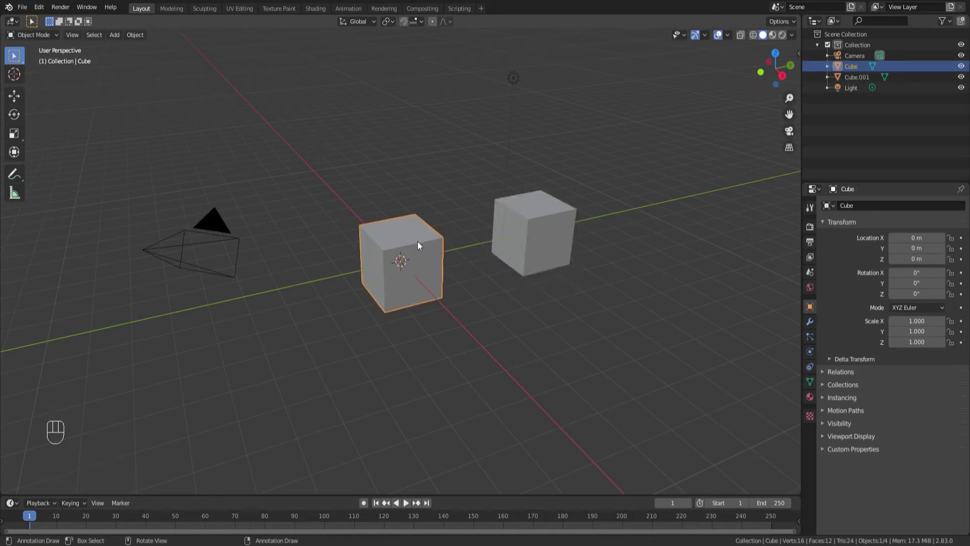
- Show the sidebar transform values and insert a keyframe on the cube's Location Z
{"action": "key", "text": "n"}
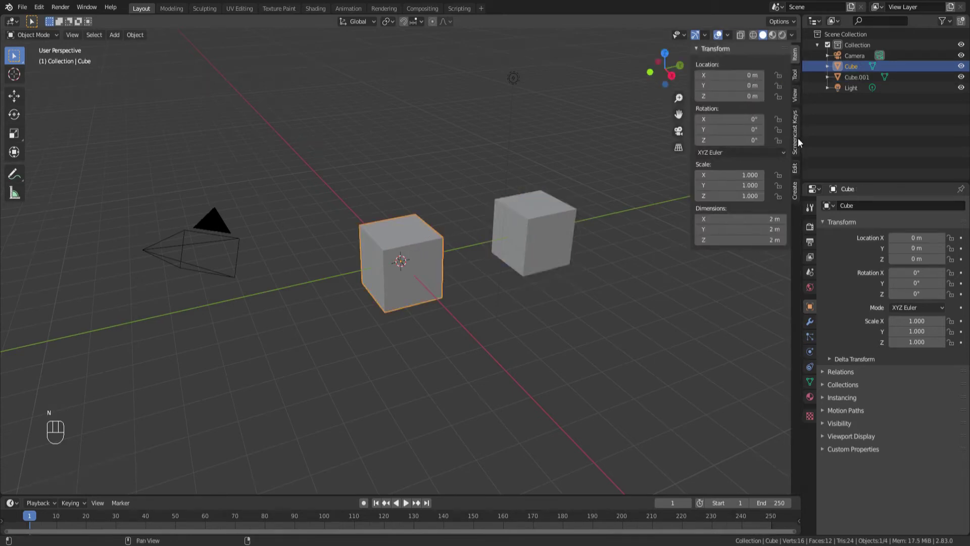
{"action": "key", "text": "i"}
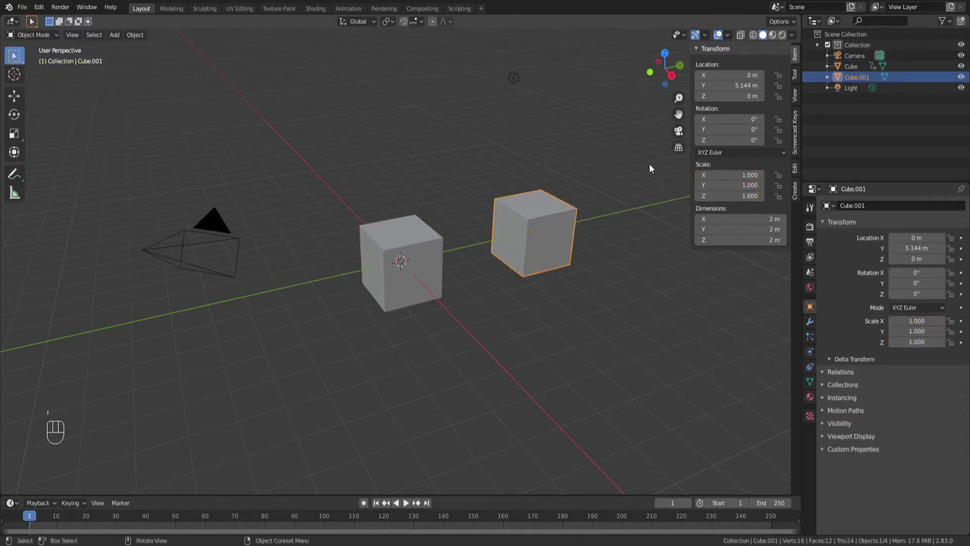
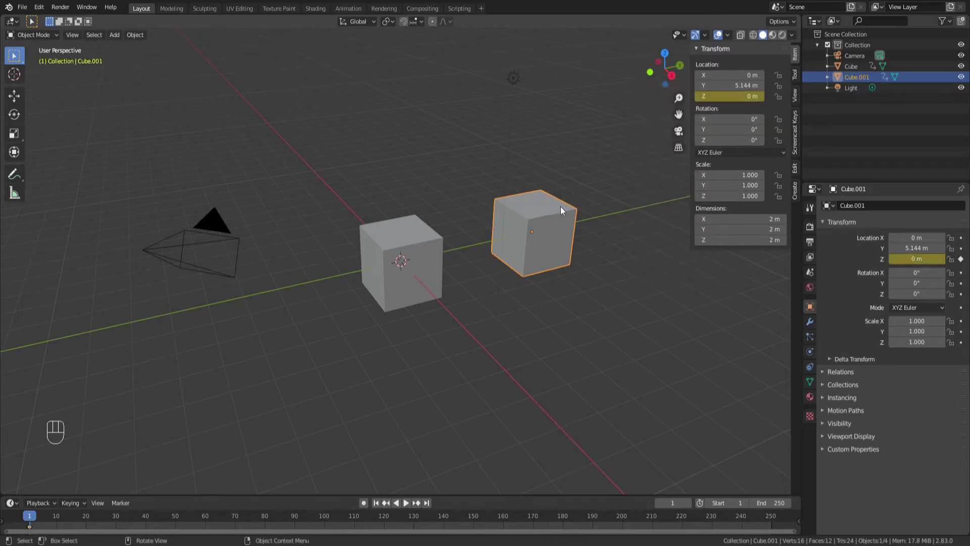
{"action": "key", "text": "shift+F6"}
{"action": "left_click_drag", "start_coordinate": [130, 27], "coordinate": [155, 96]}
{"action": "right_click", "coordinate": [155, 96]}
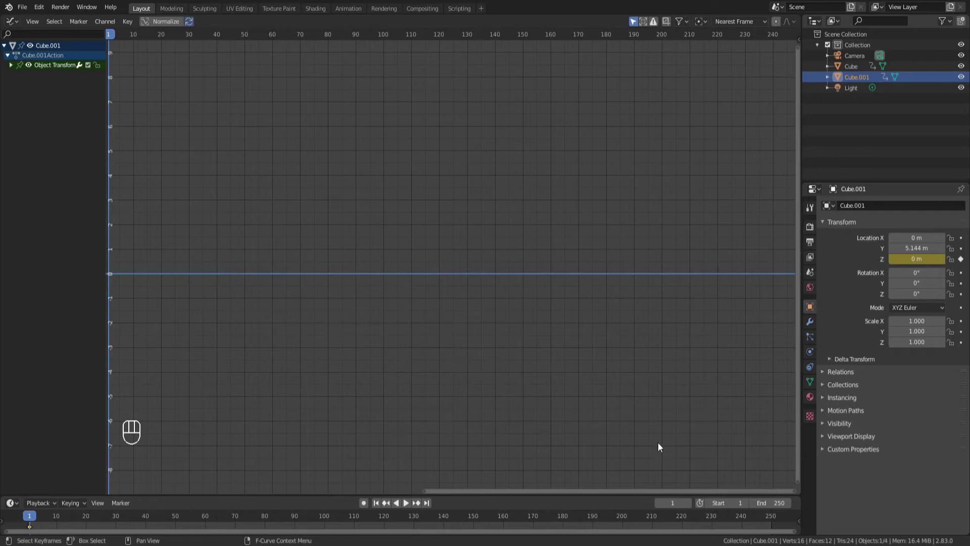
- Select the original Cube and bake the audio file onto its scale F-curves via Key > Bake Sound
{"action": "key", "text": "shift+F5"}
{"action": "left_click", "coordinate": [427, 279]}
{"action": "key", "text": "shift+F6"}
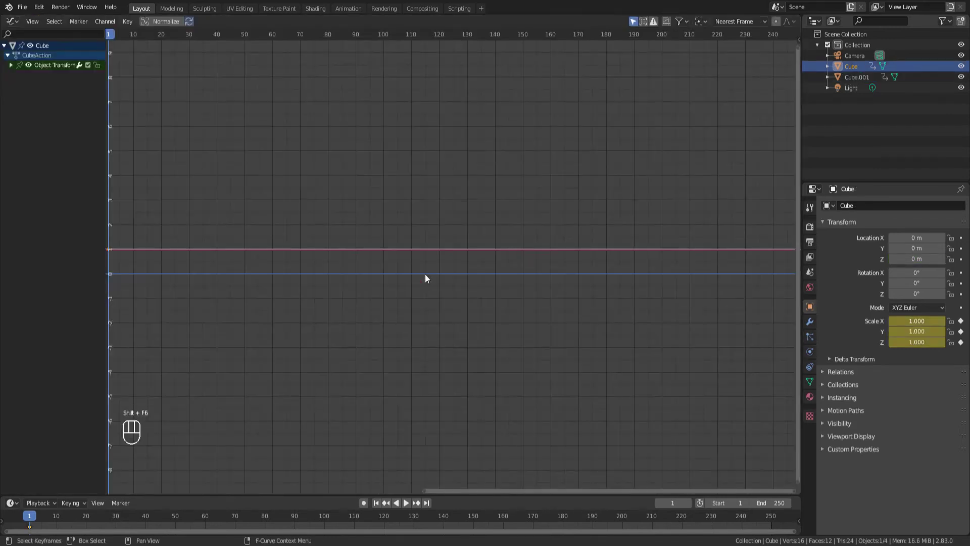
{"action": "left_click_drag", "start_coordinate": [132, 26], "coordinate": [165, 99]}
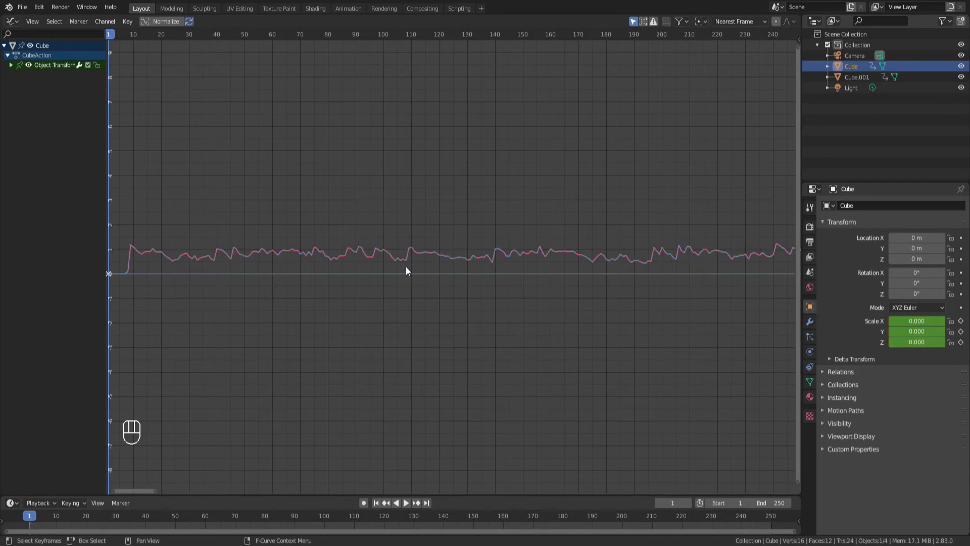
- Play the animation in the 3D scene, watching the original cube pulse beside the duplicate, then stop
{"action": "key", "text": "shift+F5"}
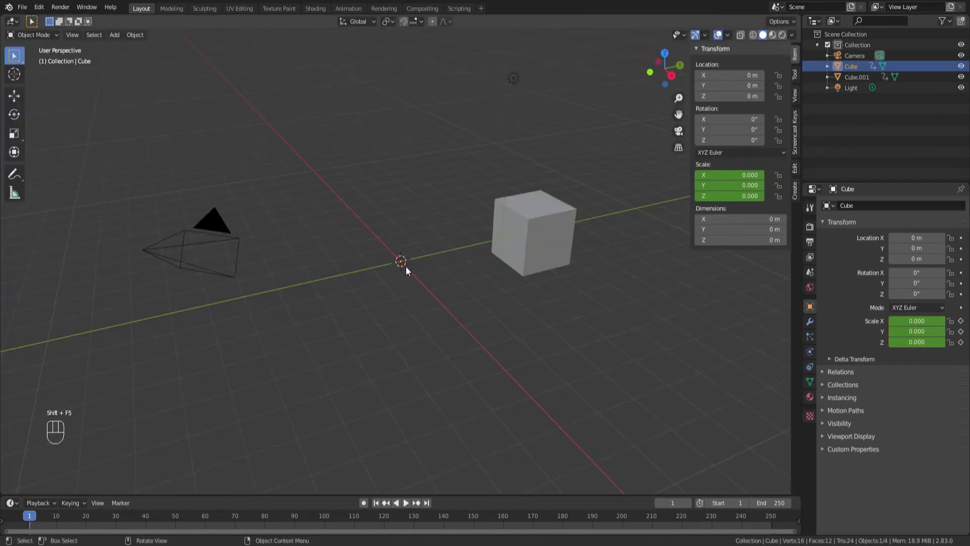
{"action": "key", "text": "space"}
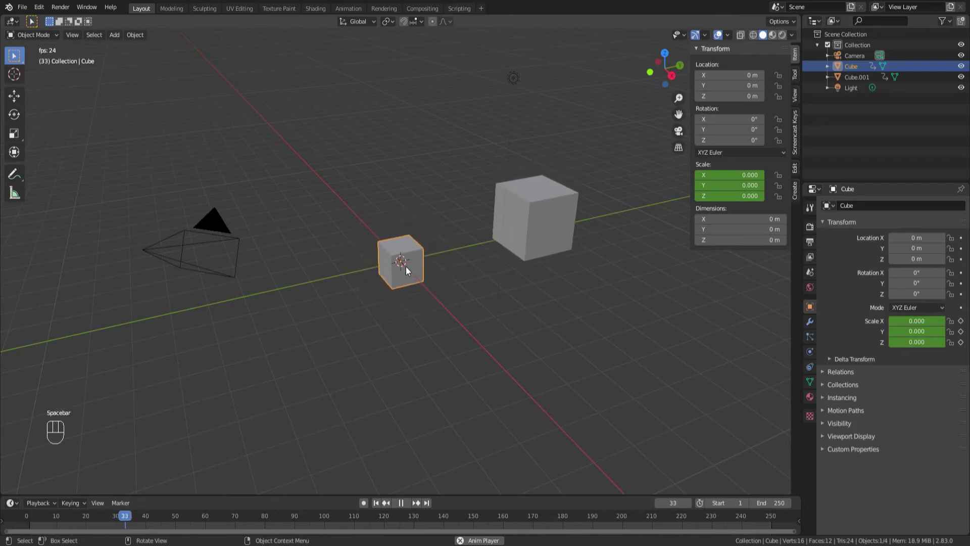
{"action": "left_click_drag", "start_coordinate": [471, 302], "coordinate": [453, 277]}
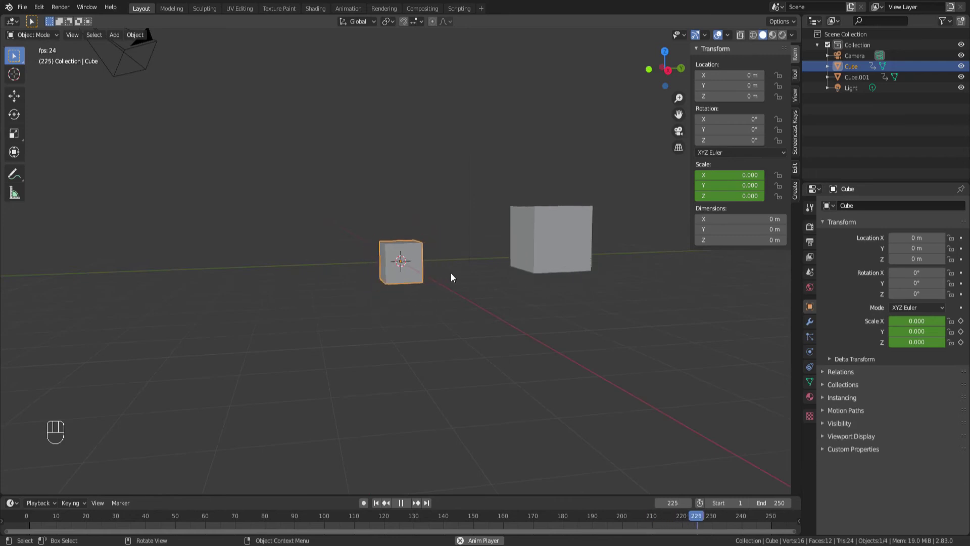
{"action": "key", "text": "space"}
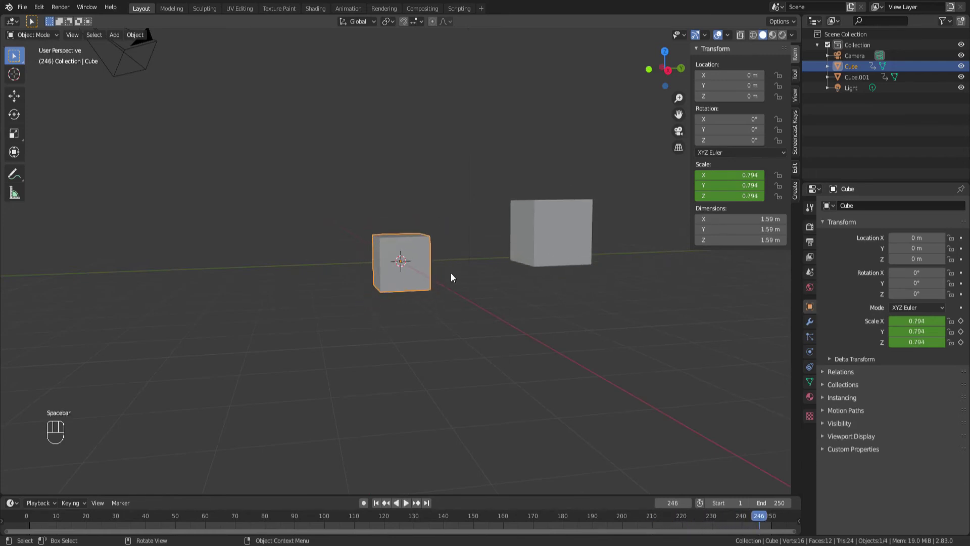